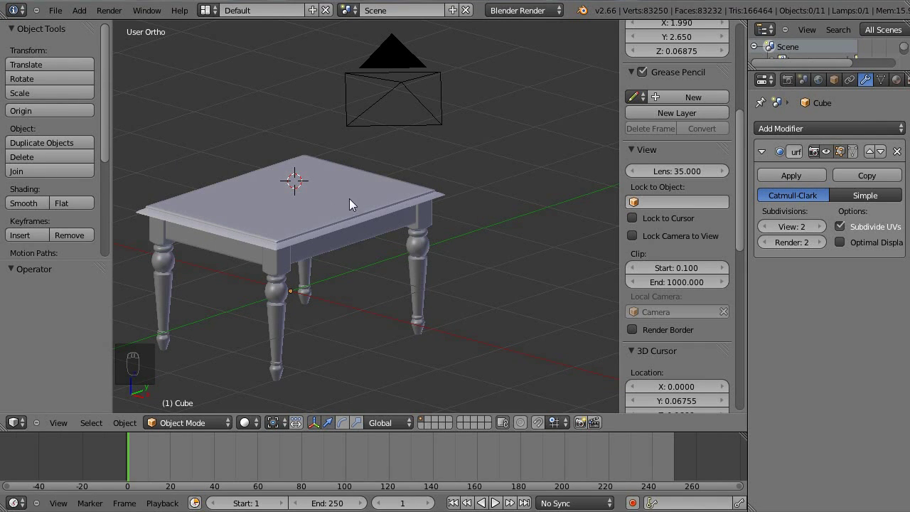
- Select the tabletop and add a new material, Material.001, in the Material properties
{"action": "left_click_drag", "start_coordinate": [459, 208], "coordinate": [258, 182]}
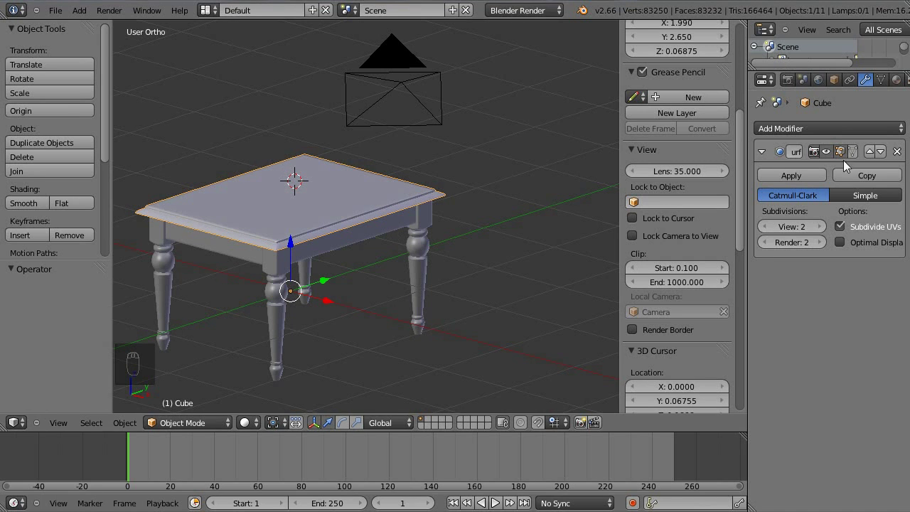
{"action": "left_click_drag", "start_coordinate": [903, 85], "coordinate": [818, 184]}
{"action": "left_click_drag", "start_coordinate": [820, 181], "coordinate": [803, 183]}
{"action": "left_click", "coordinate": [789, 174]}
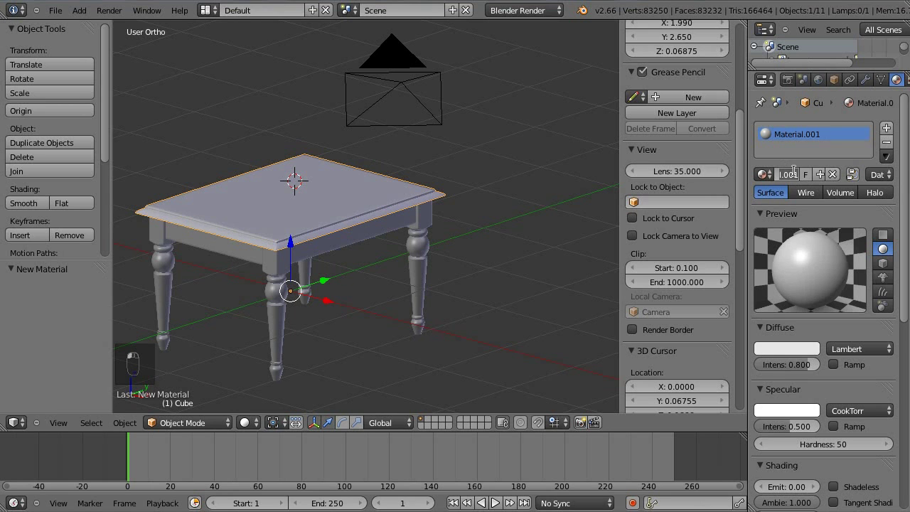
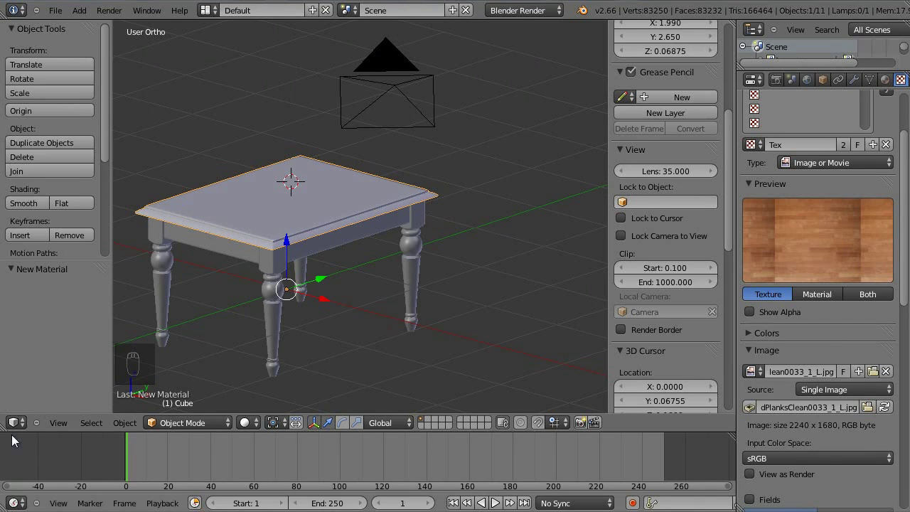
- From top view, edit the tabletop mesh with everything selected and bring up the UV Mapping menu
{"action": "key", "text": "KP_7"}
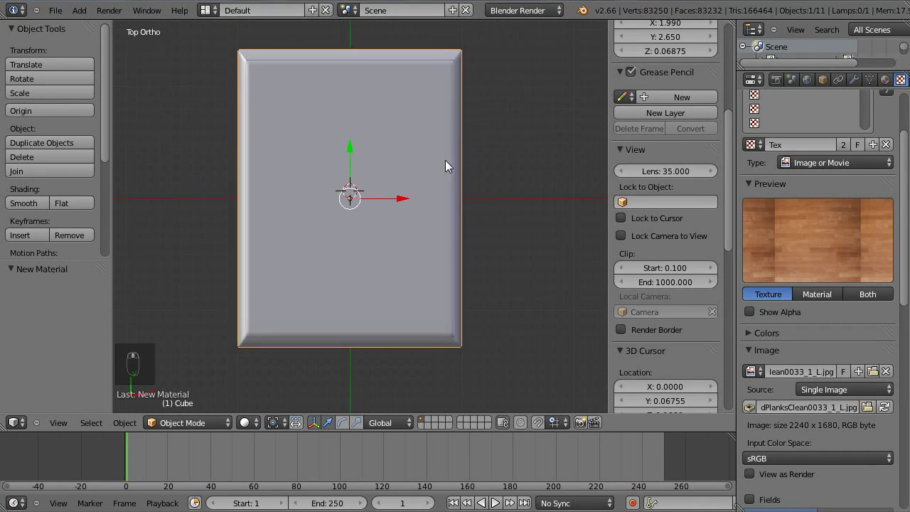
{"action": "key", "text": "Tab"}
{"action": "key", "text": "a"}
{"action": "key", "text": "u"}
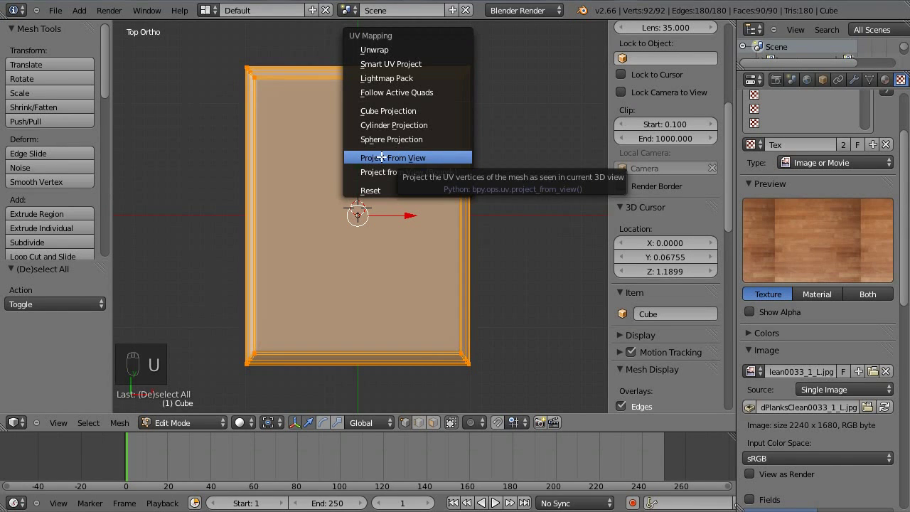
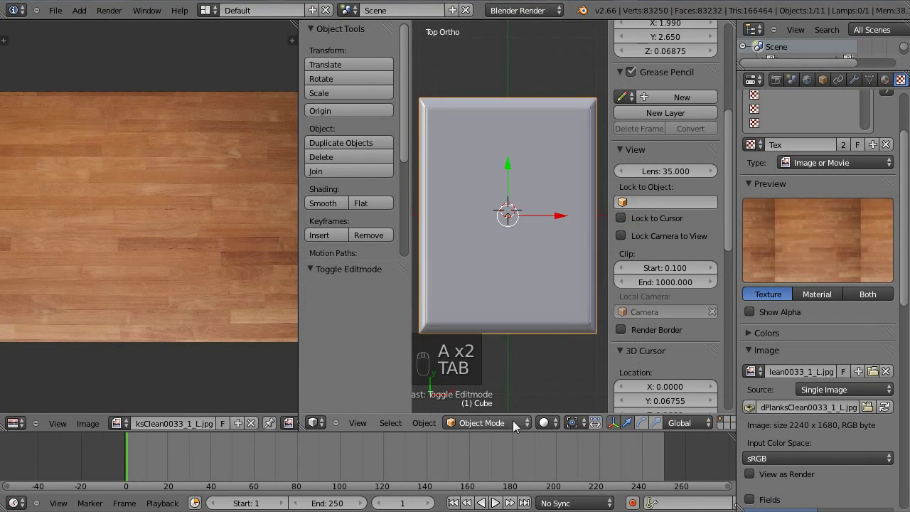
- Switch the viewport shading so the tabletop displays the wood planks texture
{"action": "left_click_drag", "start_coordinate": [562, 363], "coordinate": [566, 221]}
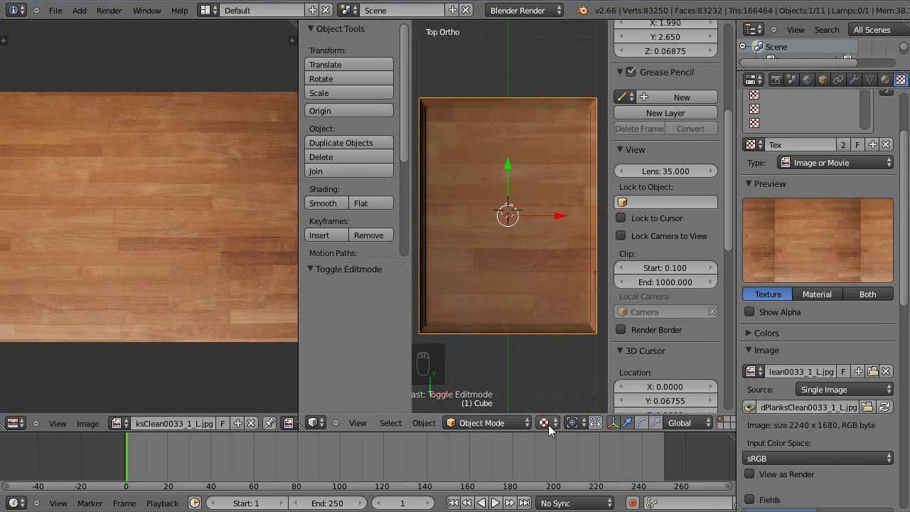
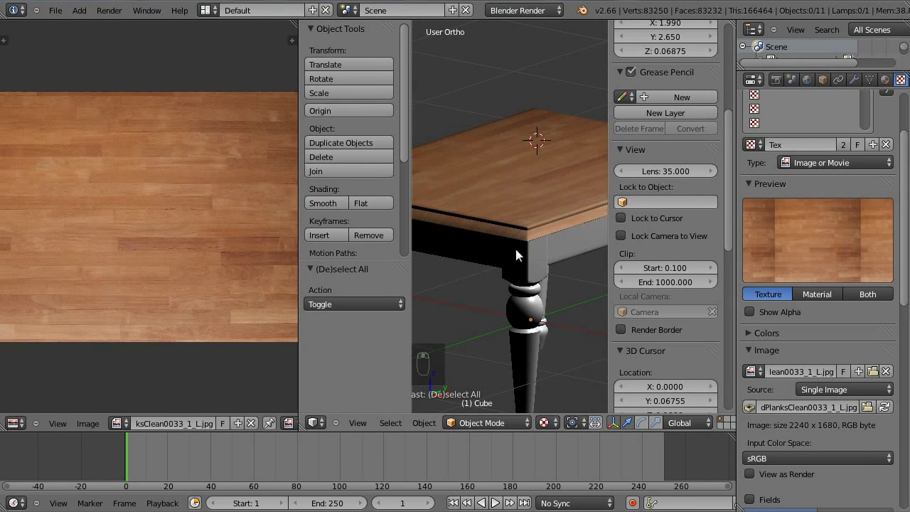
- Hide the Tool Shelf and Properties panel, orbit around the table and select the right-hand leg
{"action": "key", "text": "n"}
{"action": "key", "text": "t"}
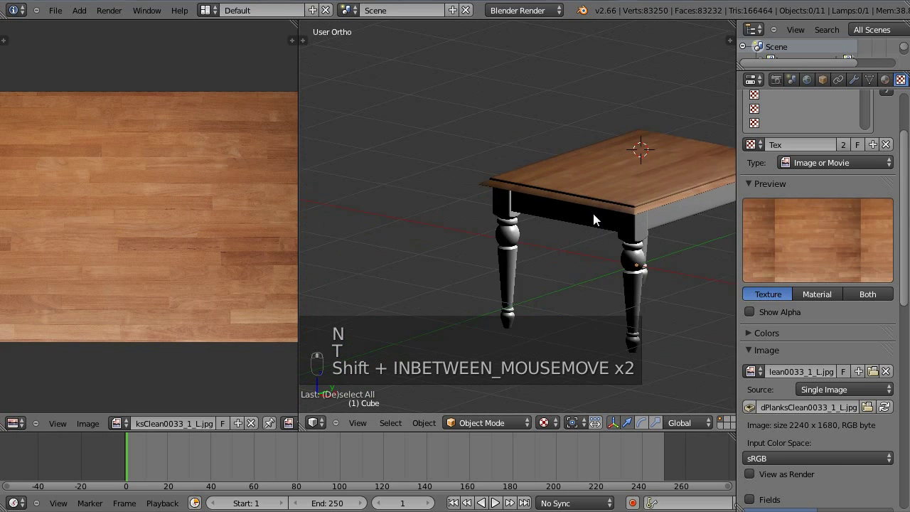
{"action": "left_click_drag", "start_coordinate": [413, 255], "coordinate": [648, 283]}
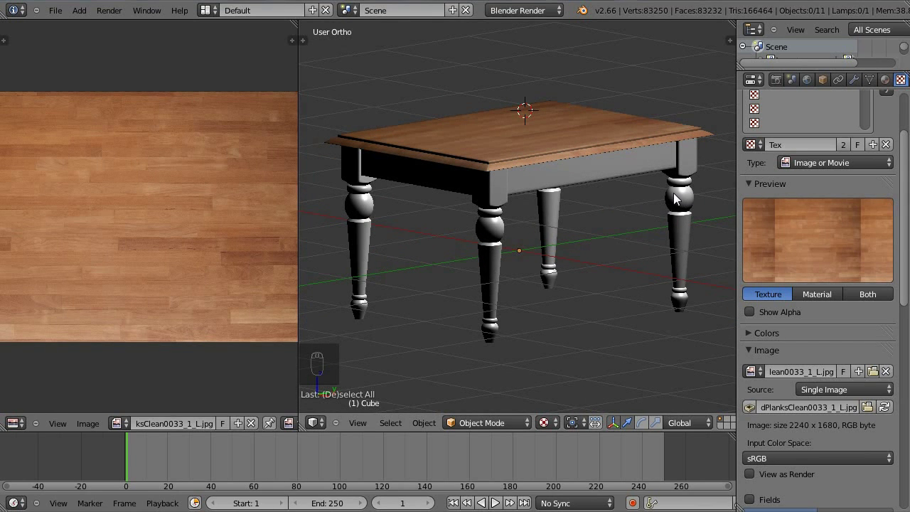
{"action": "left_click_drag", "start_coordinate": [689, 199], "coordinate": [547, 198]}
- Zoom to the selected leg, enter Edit Mode and view it from the front in wireframe
{"action": "key", "text": "shift+KP_1"}
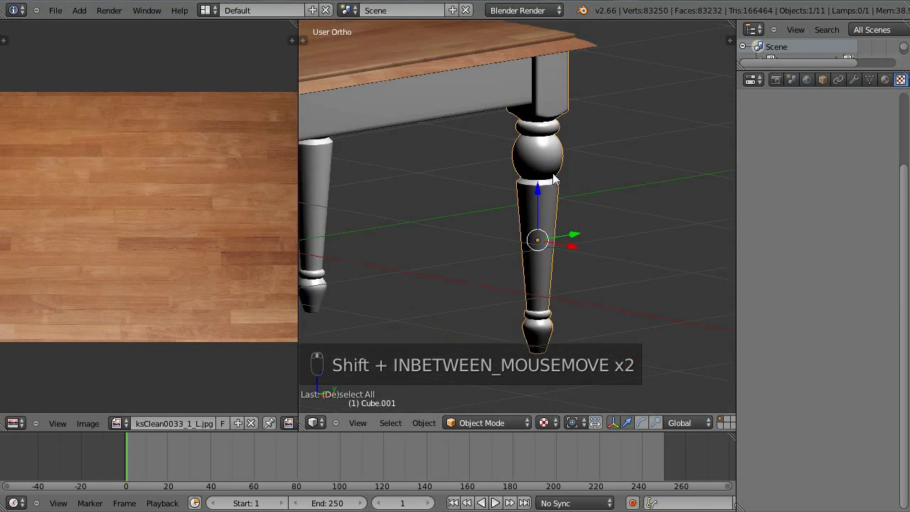
{"action": "key", "text": "Tab"}
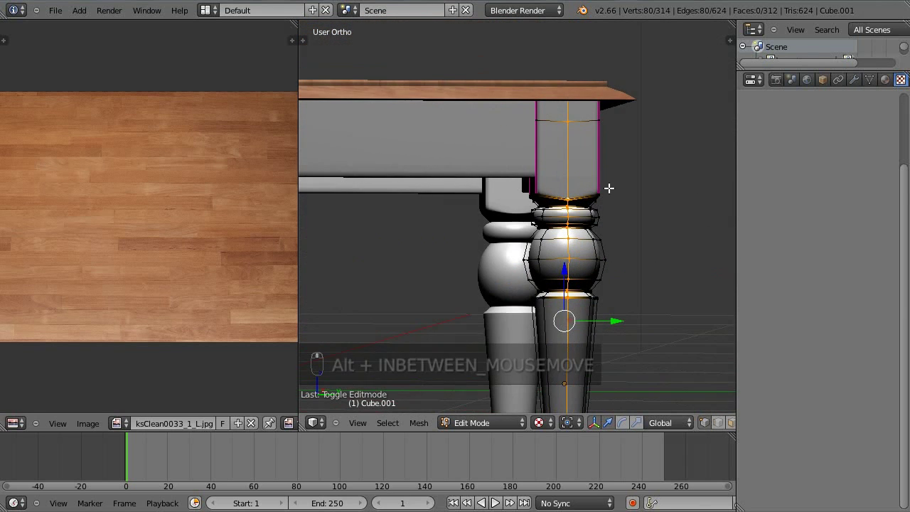
{"action": "key", "text": "KP_3"}
{"action": "key", "text": "KP_1"}
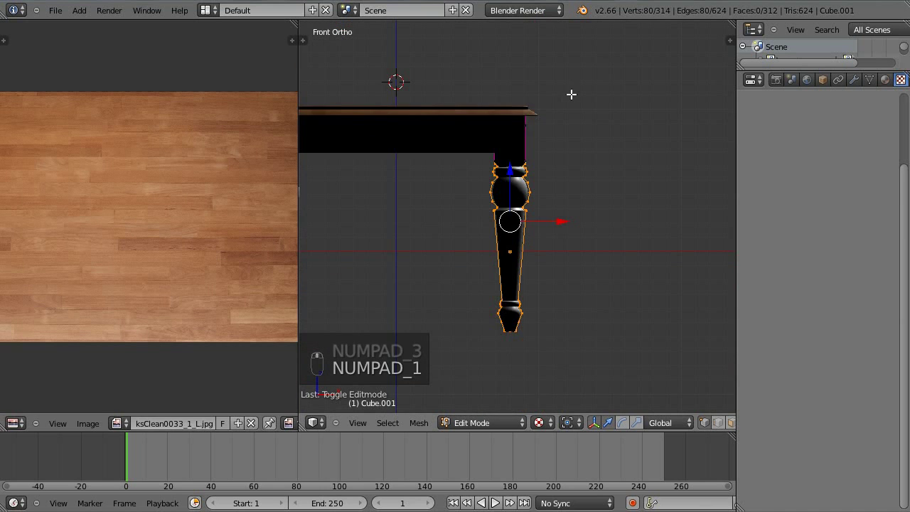
{"action": "key", "text": "z"}
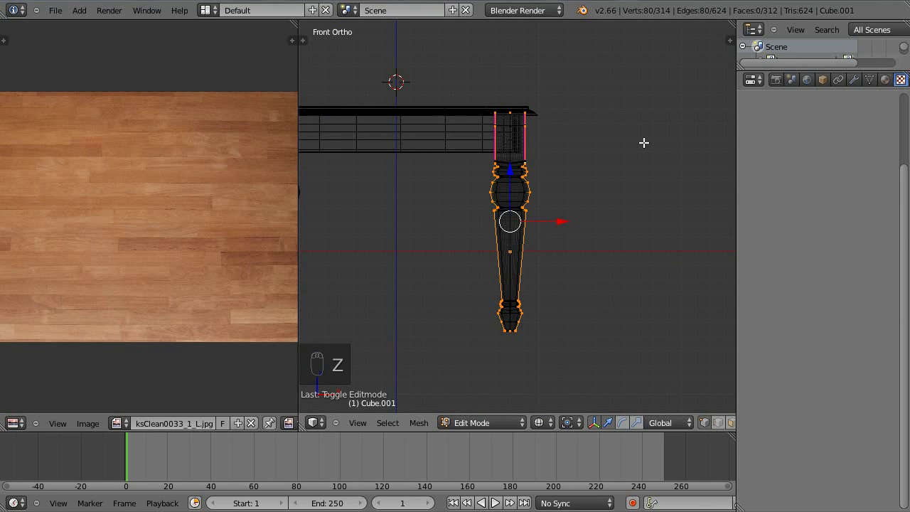
- Box-select the leg's vertical corner edges and pan up to bring the top of the leg into view
{"action": "key", "text": "b"}
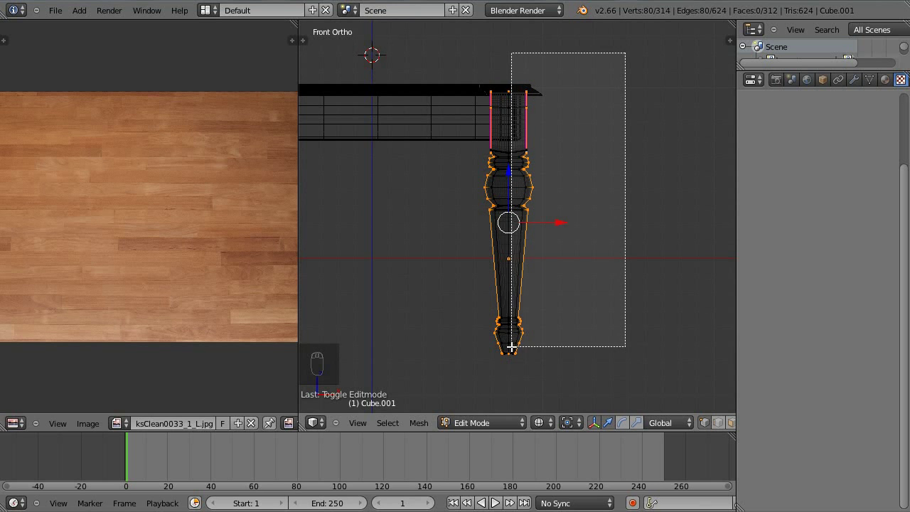
{"action": "left_click_drag", "start_coordinate": [606, 254], "coordinate": [582, 234]}
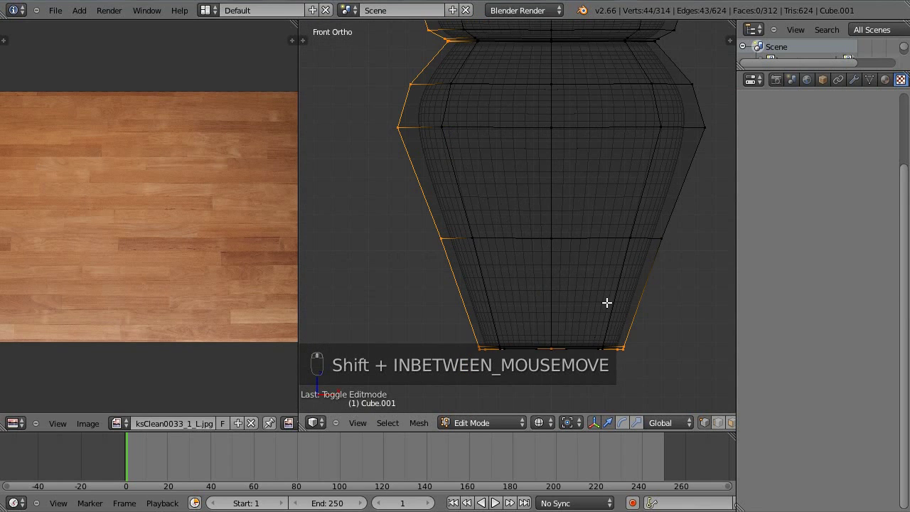
{"action": "left_click_drag", "start_coordinate": [649, 330], "coordinate": [633, 347]}
{"action": "key", "text": "b"}
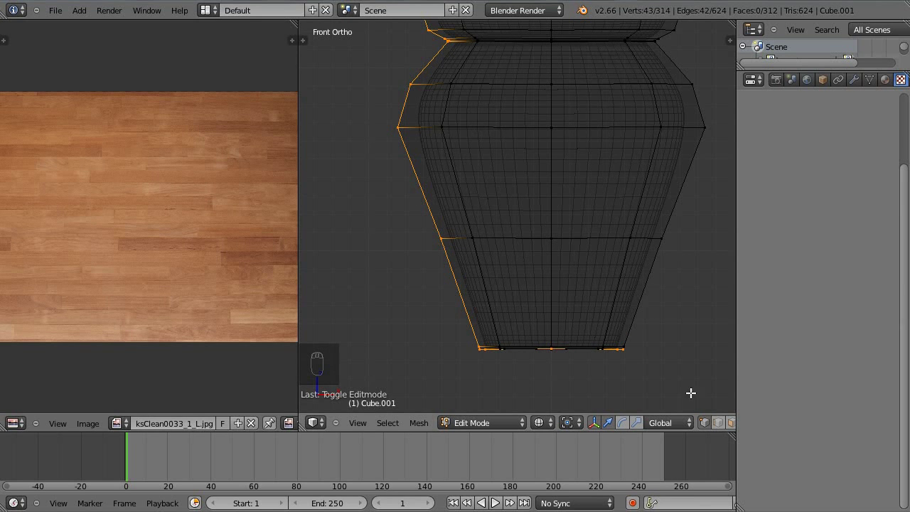
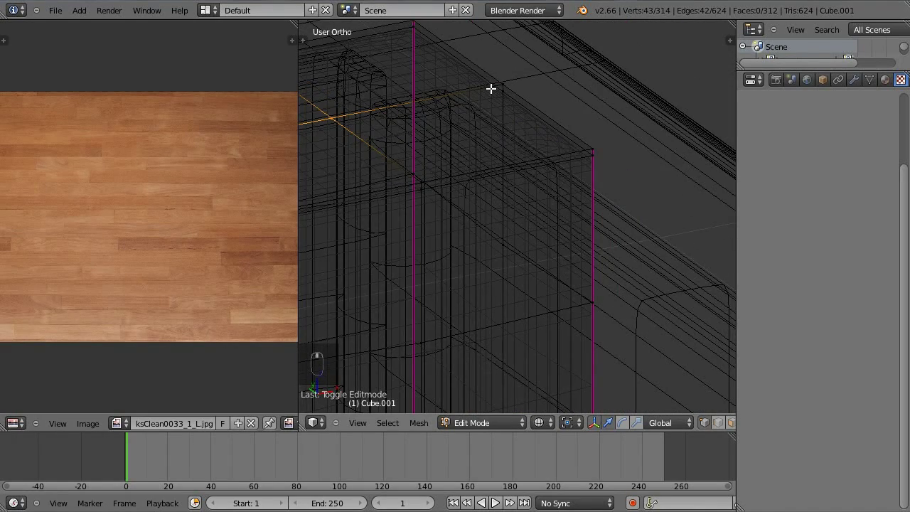
{"action": "left_click_drag", "start_coordinate": [504, 79], "coordinate": [510, 234]}
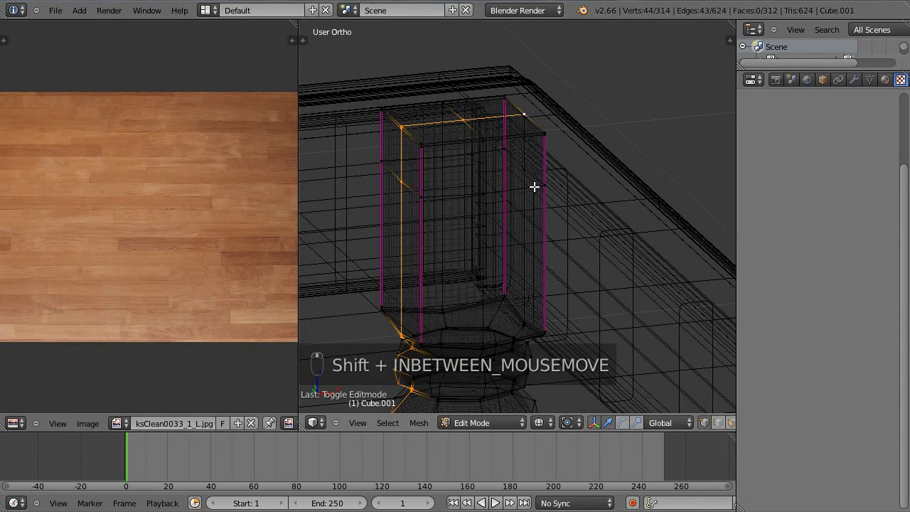
- Mark the leg's top loop as a seam via Ctrl+E, select the whole leg and bring up the UV Mapping menu
{"action": "key", "text": "ctrl+e"}
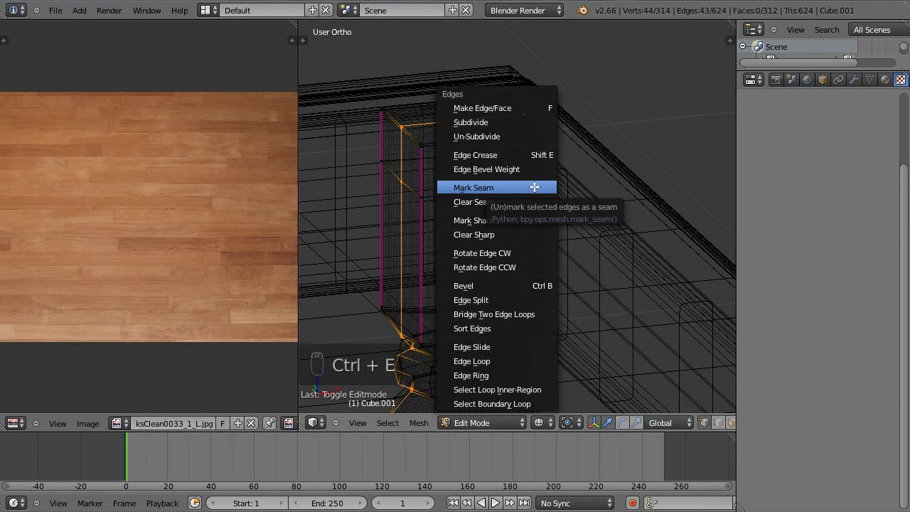
{"action": "key", "text": "a"}
{"action": "key", "text": "a"}
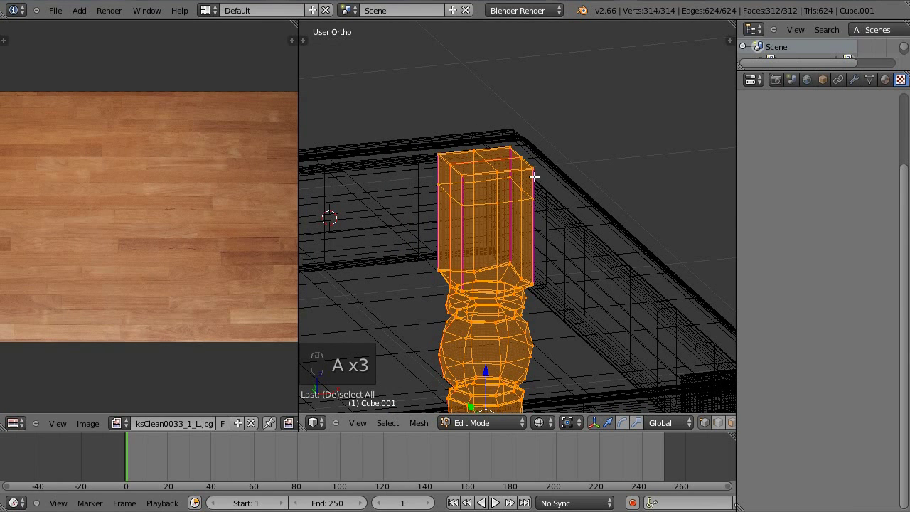
{"action": "key", "text": "u"}
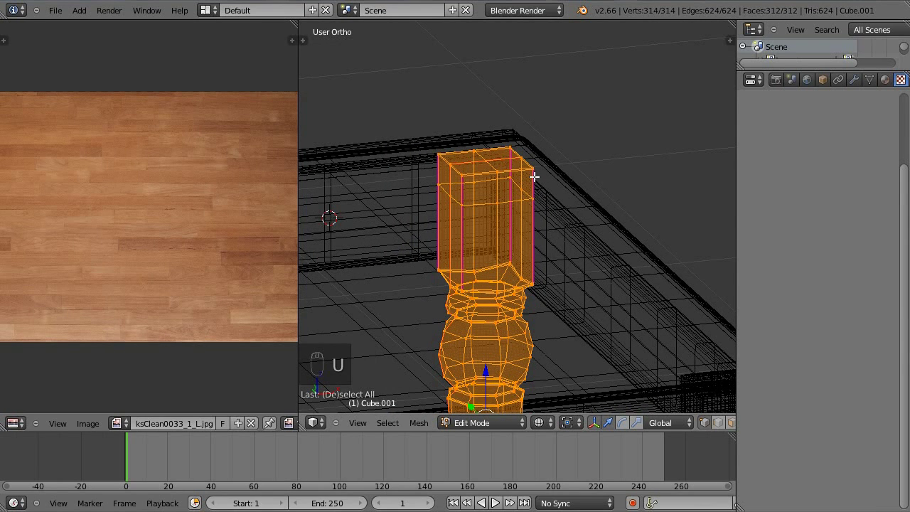
- Unwrap the leg, then rotate, move and scale its UV islands lengthwise over the wood image and leave Edit Mode
{"action": "key", "text": "u"}
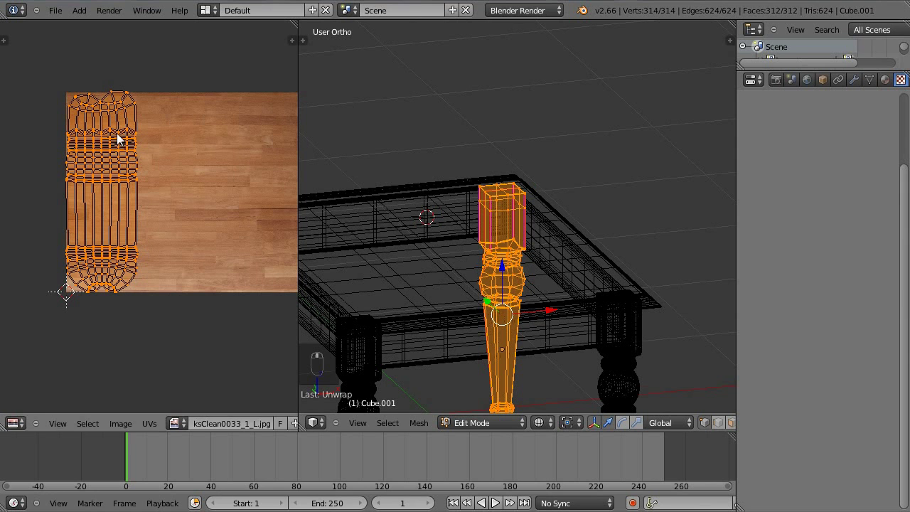
{"action": "key", "text": "r"}
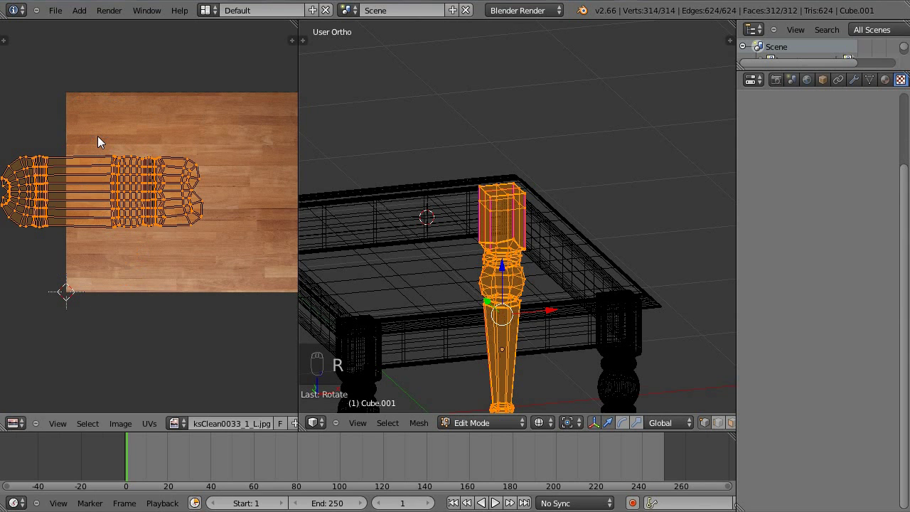
{"action": "key", "text": "g"}
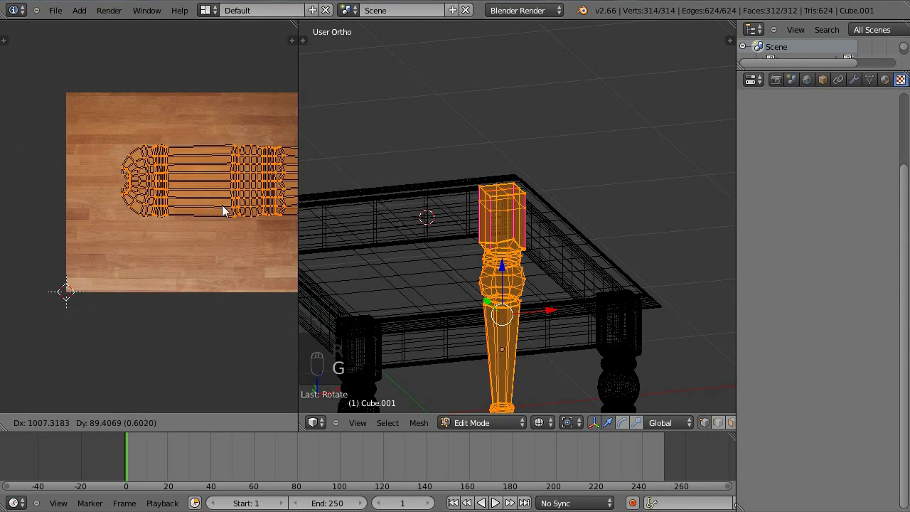
{"action": "key", "text": "s"}
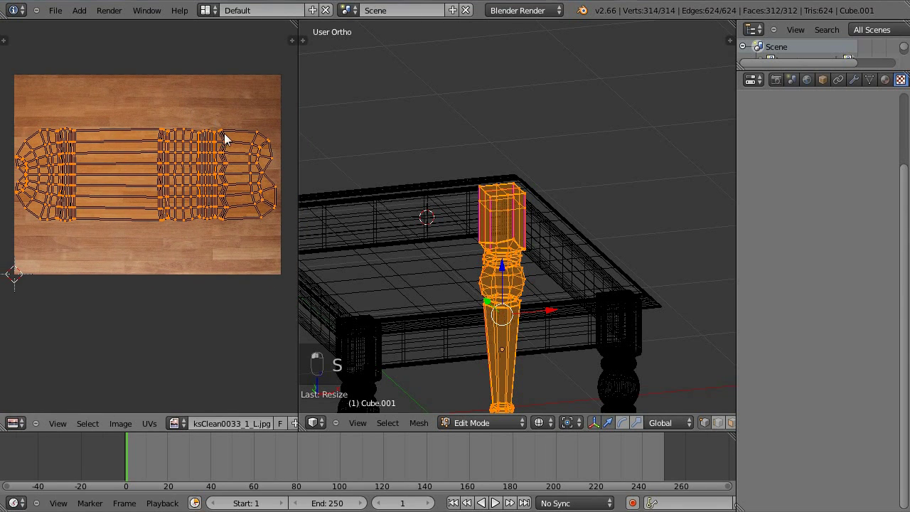
{"action": "key", "text": "a"}
{"action": "key", "text": "Tab"}
- Show the table textured, orbit to see the wooden legs and switch to the side view
{"action": "key", "text": "a"}
{"action": "key", "text": "z"}
{"action": "left_click_drag", "start_coordinate": [551, 428], "coordinate": [577, 369]}
{"action": "left_click_drag", "start_coordinate": [599, 288], "coordinate": [538, 257]}
{"action": "left_click_drag", "start_coordinate": [530, 250], "coordinate": [571, 231]}
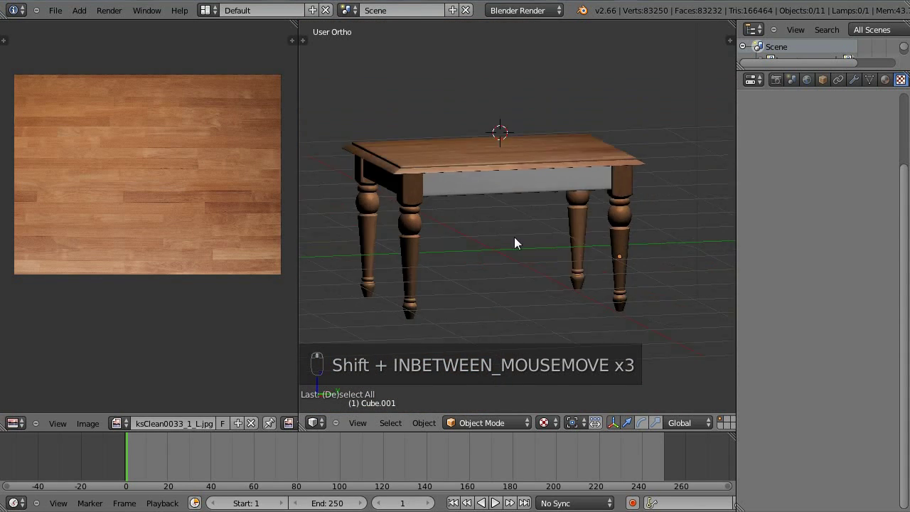
{"action": "key", "text": "KP_3"}
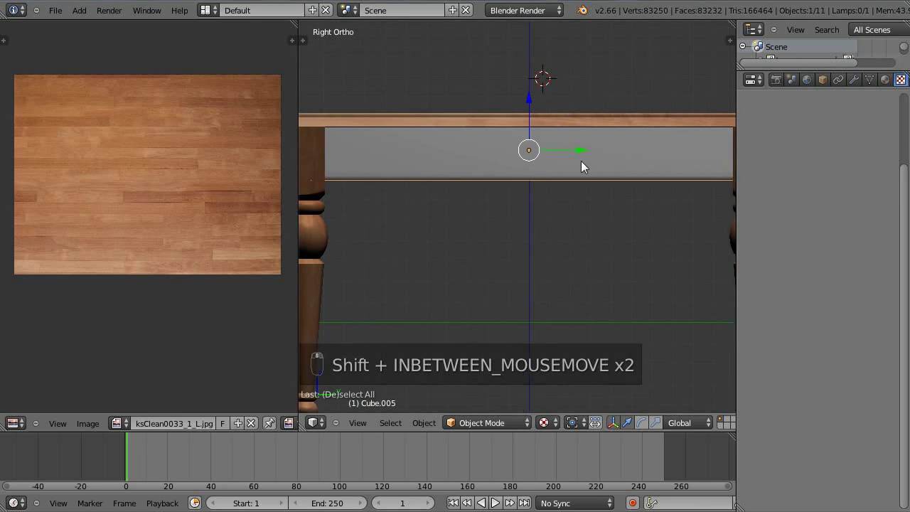
- Edit the apron panel, project all its faces onto the wood texture and stretch the UVs along the grain
{"action": "key", "text": "Tab"}
{"action": "key", "text": "a"}
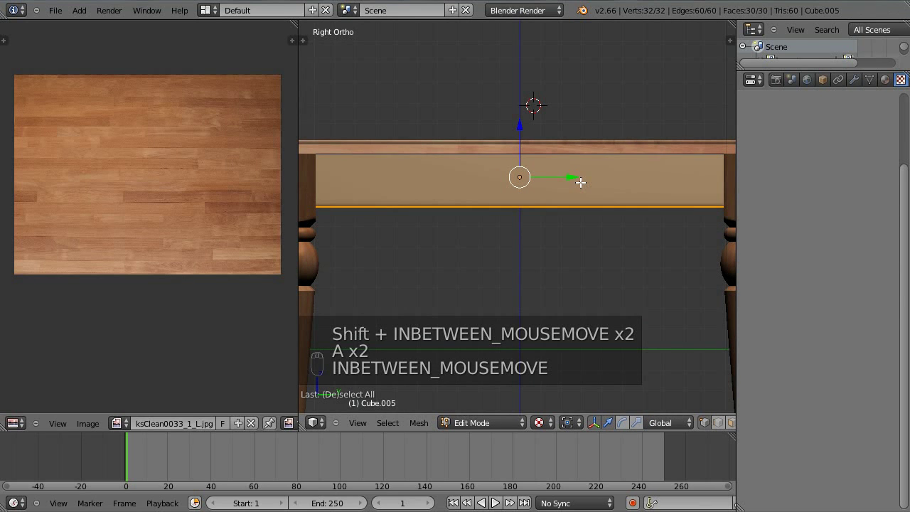
{"action": "key", "text": "u"}
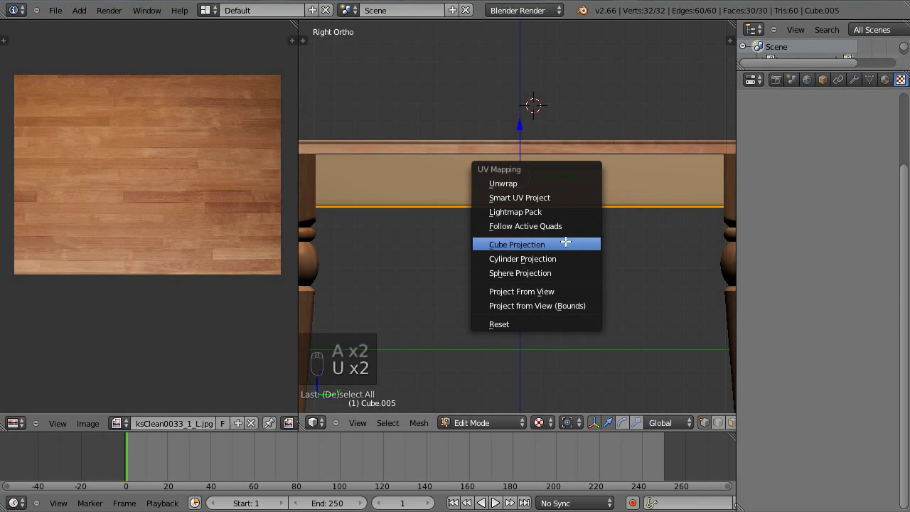
{"action": "key", "text": "s"}
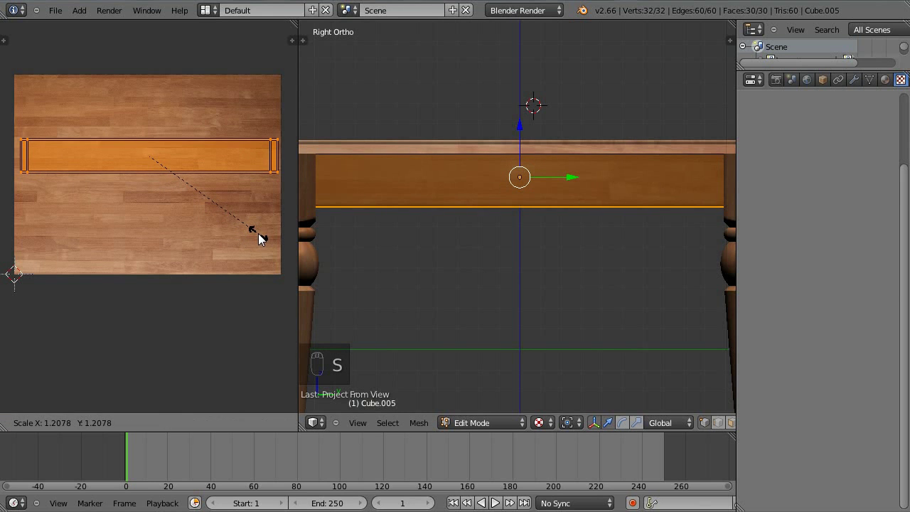
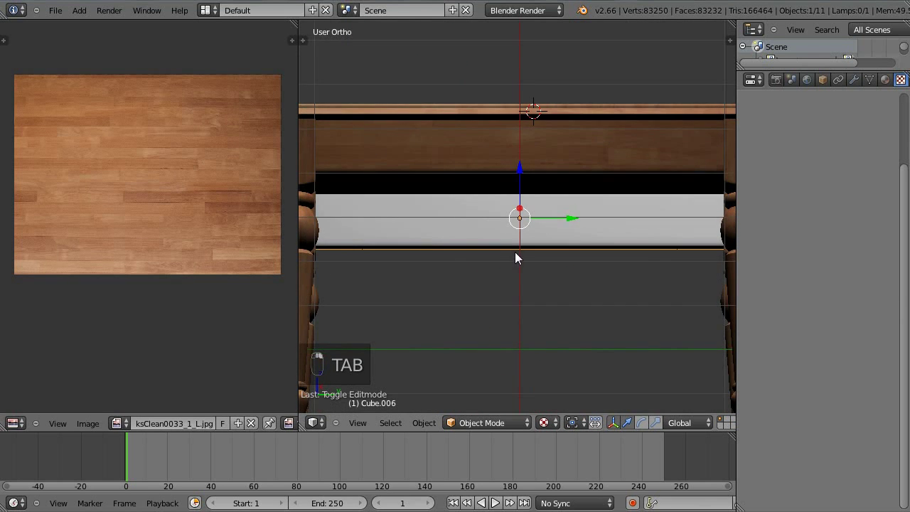
{"action": "key", "text": "KP_3"}
- Edit the second side rail, project all its faces from view and stretch the UV strip along X across the wood image
{"action": "key", "text": "Tab"}
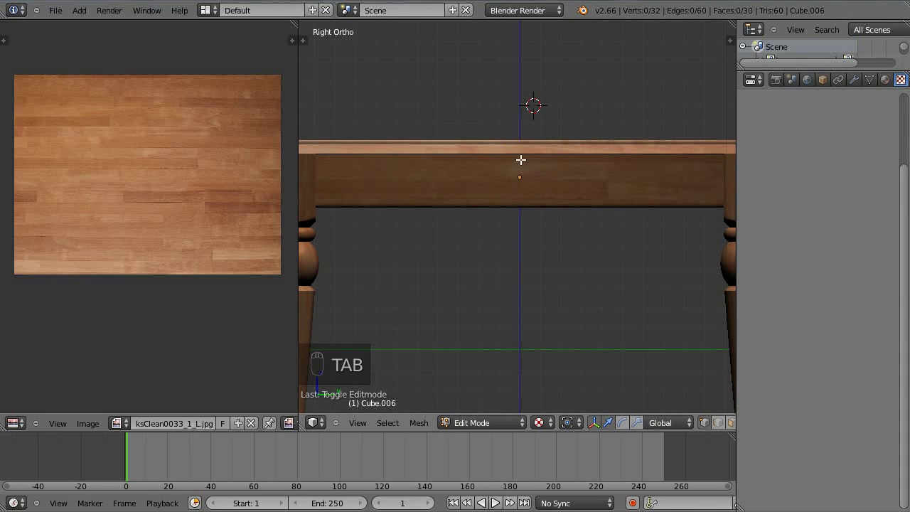
{"action": "key", "text": "a"}
{"action": "key", "text": "z"}
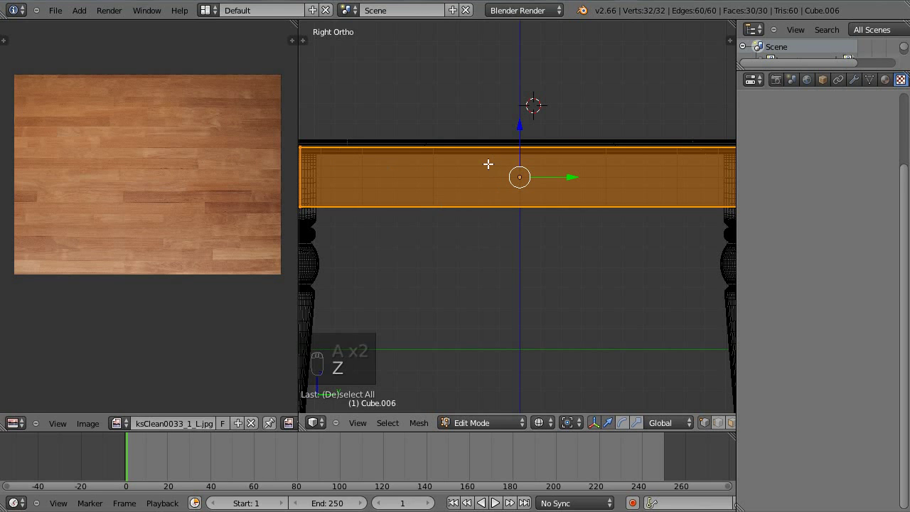
{"action": "key", "text": "u"}
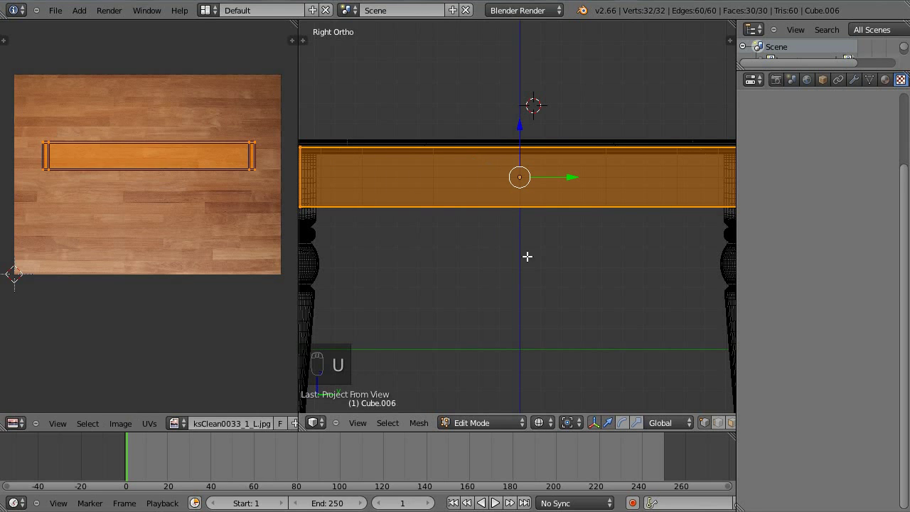
{"action": "key", "text": "KP_1"}
{"action": "key", "text": "s"}
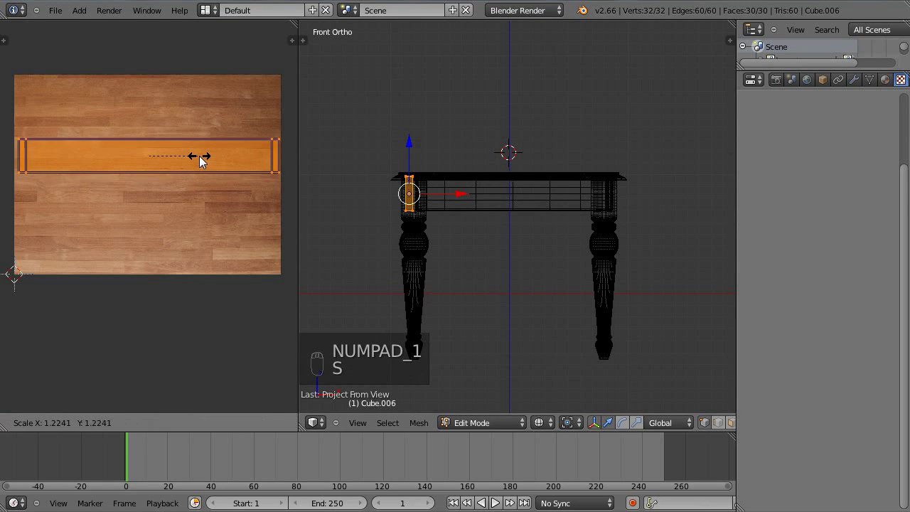
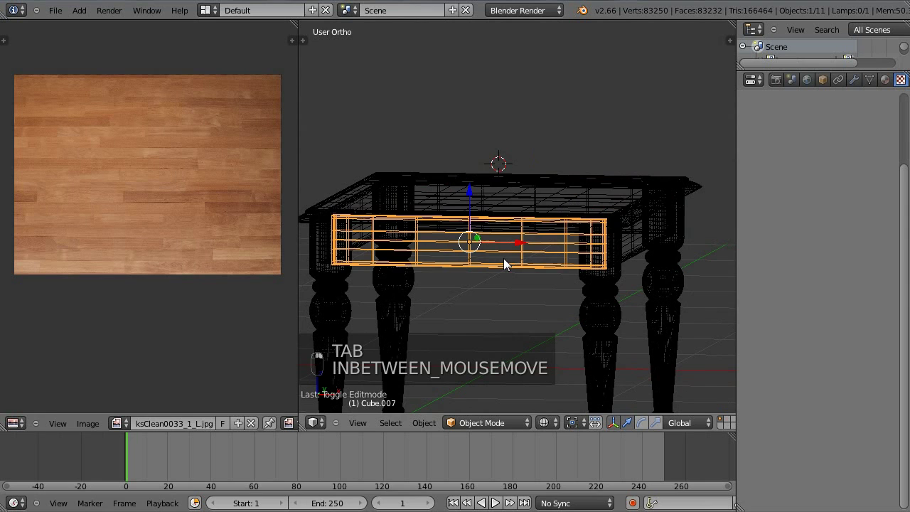
- From front view, project the first front rail's faces from view, stretch its UV strip across the texture and leave Edit Mode
{"action": "key", "text": "KP_1"}
{"action": "key", "text": "Tab"}
{"action": "key", "text": "a"}
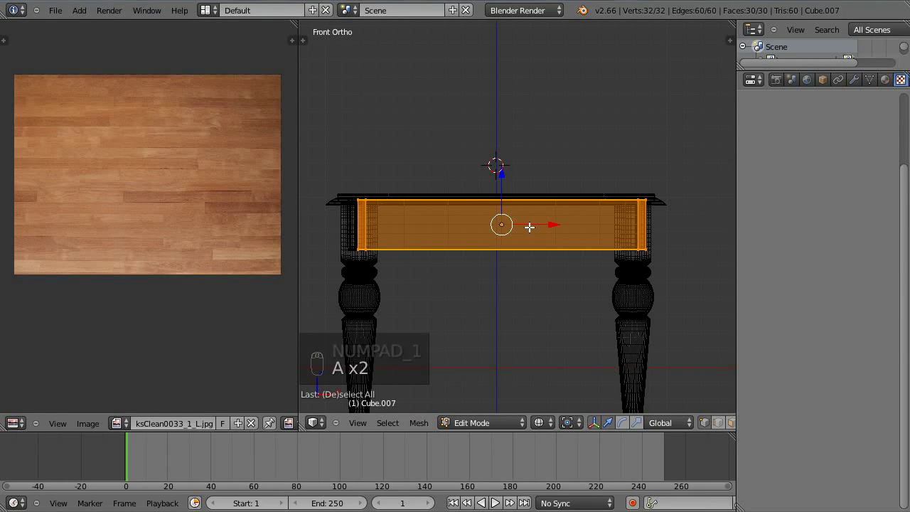
{"action": "key", "text": "u"}
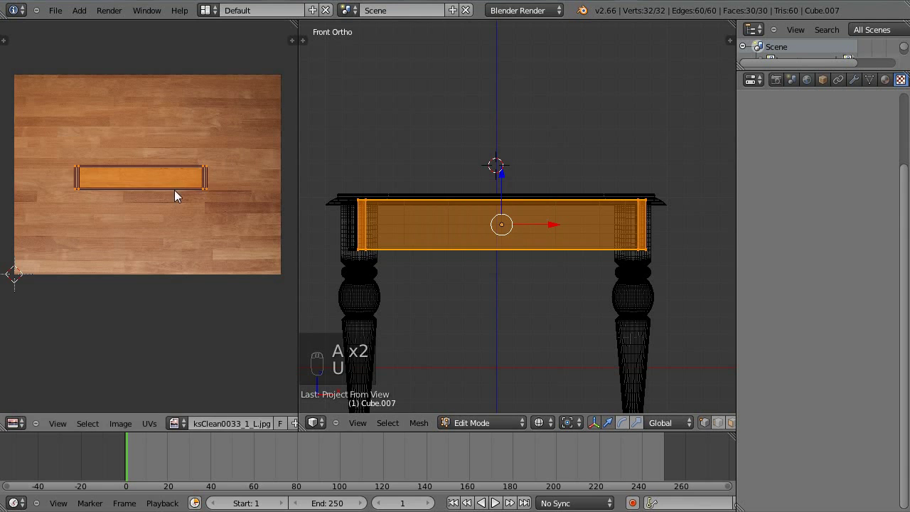
{"action": "key", "text": "s"}
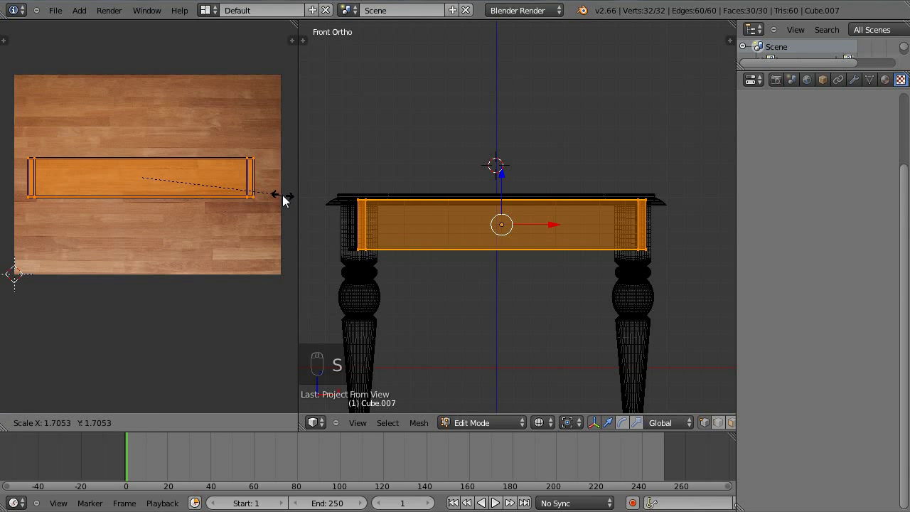
{"action": "key", "text": "a"}
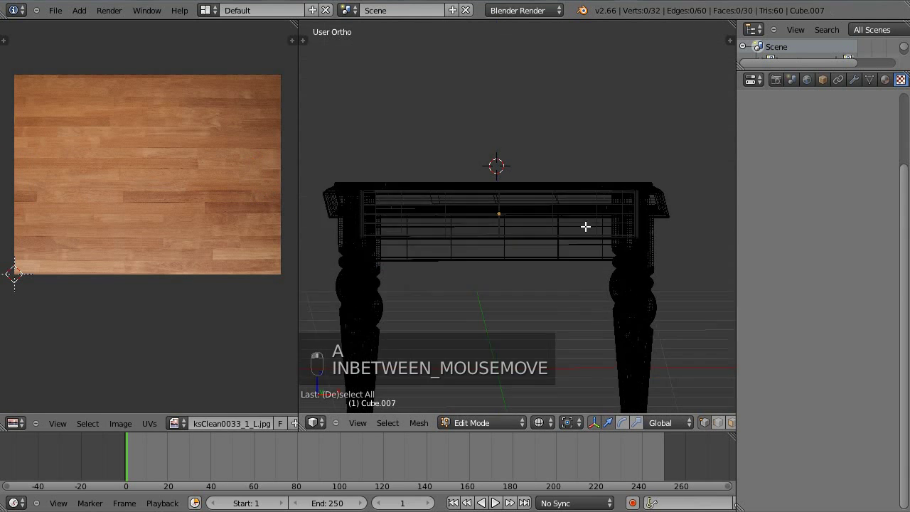
{"action": "key", "text": "Tab"}
- Repeat for the next front rail piece — project from view, stretch the UVs — then show the table in solid shading
{"action": "key", "text": "KP_1"}
{"action": "key", "text": "Tab"}
{"action": "key", "text": "q"}
{"action": "key", "text": "a"}
{"action": "key", "text": "u"}
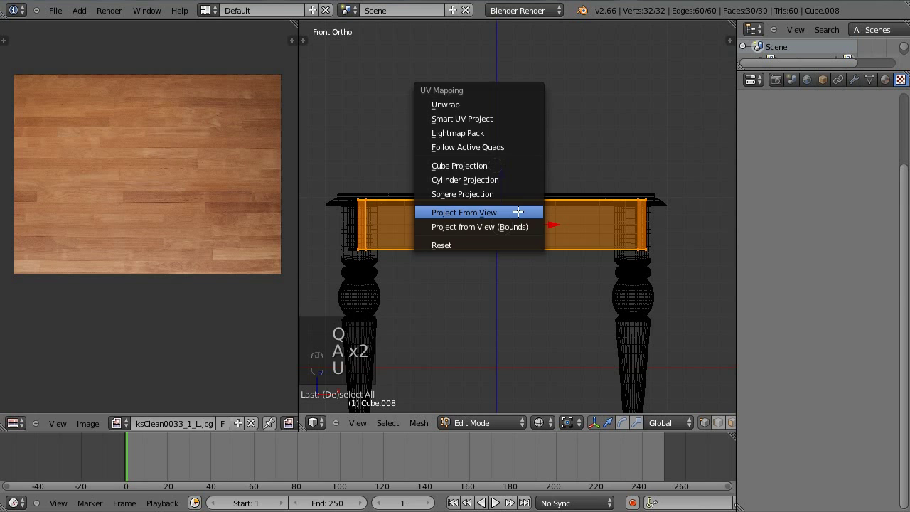
{"action": "key", "text": "s"}
{"action": "key", "text": "a"}
{"action": "key", "text": "Tab"}
{"action": "key", "text": "a"}
{"action": "key", "text": "z"}
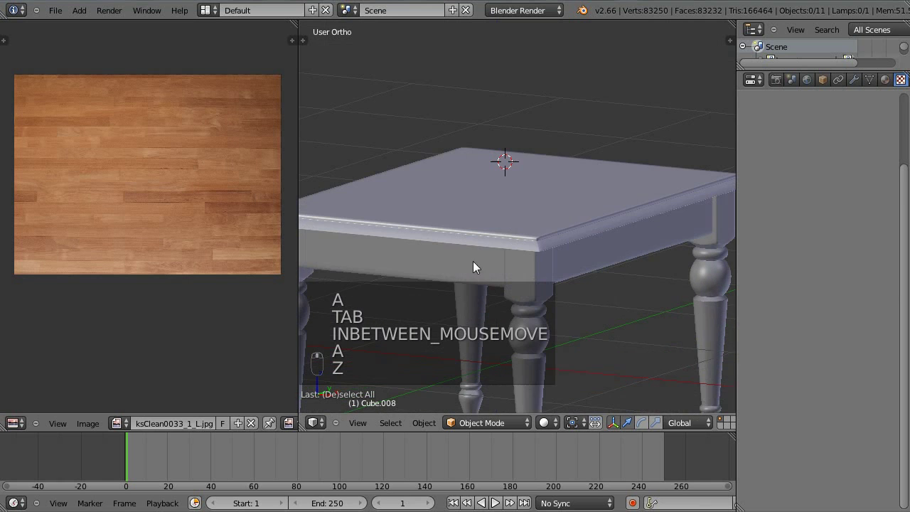
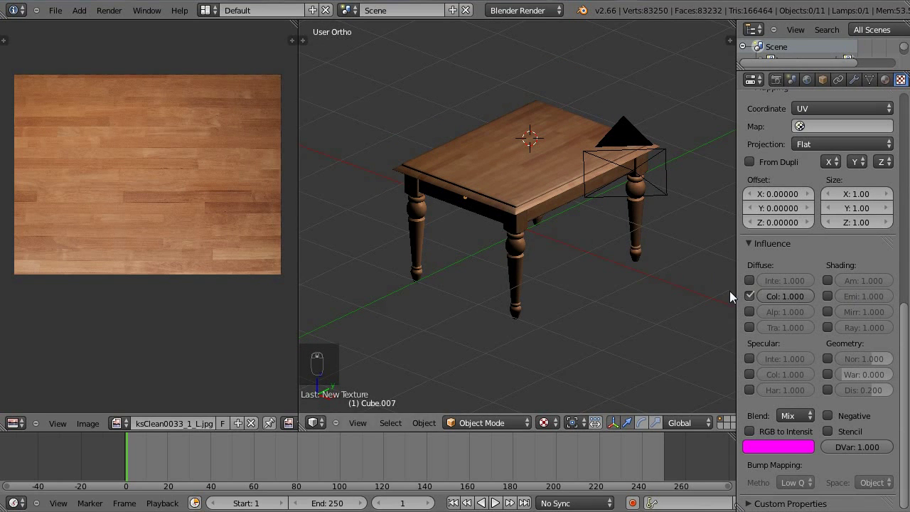
- Make the bump texture influence Geometry Normal instead of Diffuse Colour and browse for the WoodPlanksClean0033_1_LSPECBUMP.png image
{"action": "left_click_drag", "start_coordinate": [758, 299], "coordinate": [883, 329]}
{"action": "left_click_drag", "start_coordinate": [884, 329], "coordinate": [832, 363]}
{"action": "left_click_drag", "start_coordinate": [832, 364], "coordinate": [753, 380]}
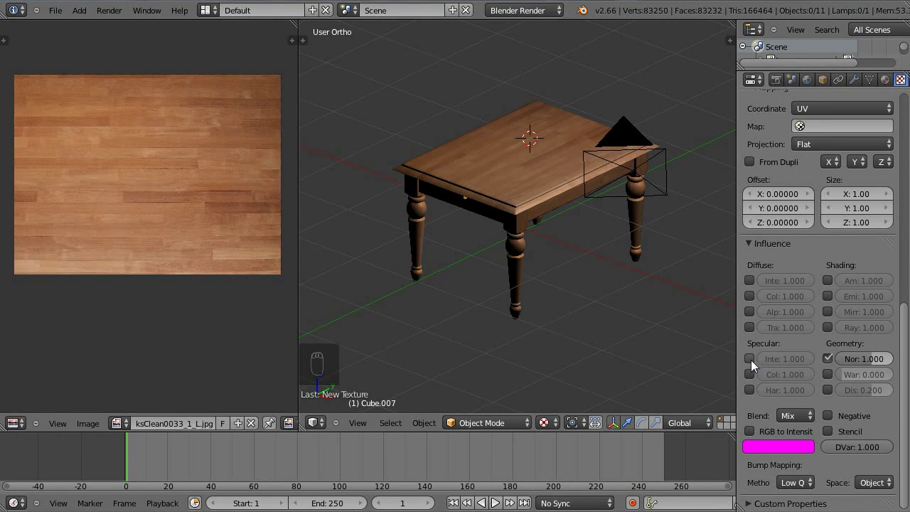
{"action": "left_click_drag", "start_coordinate": [753, 361], "coordinate": [801, 348]}
{"action": "left_click_drag", "start_coordinate": [801, 348], "coordinate": [868, 231]}
{"action": "left_click", "coordinate": [868, 231]}
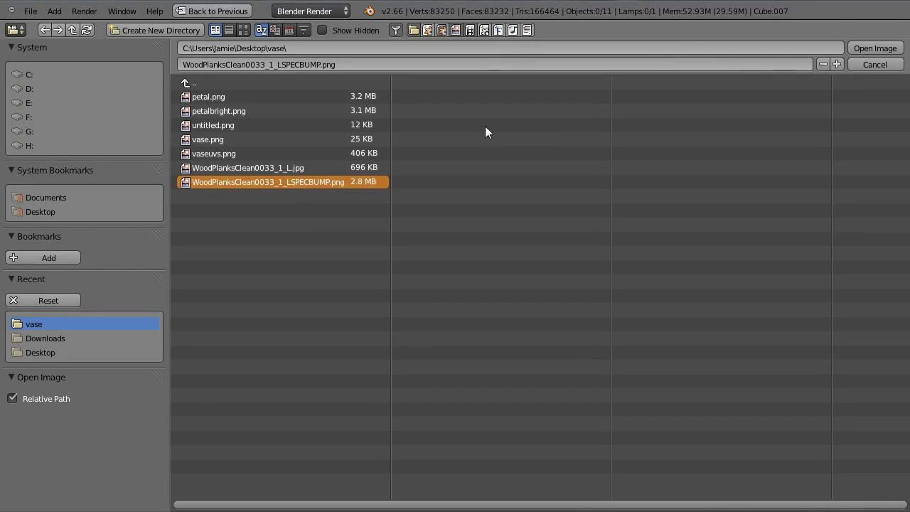
- Show the Render settings in the Properties editor beside the wood-textured table
{"action": "left_click_drag", "start_coordinate": [658, 37], "coordinate": [496, 219]}
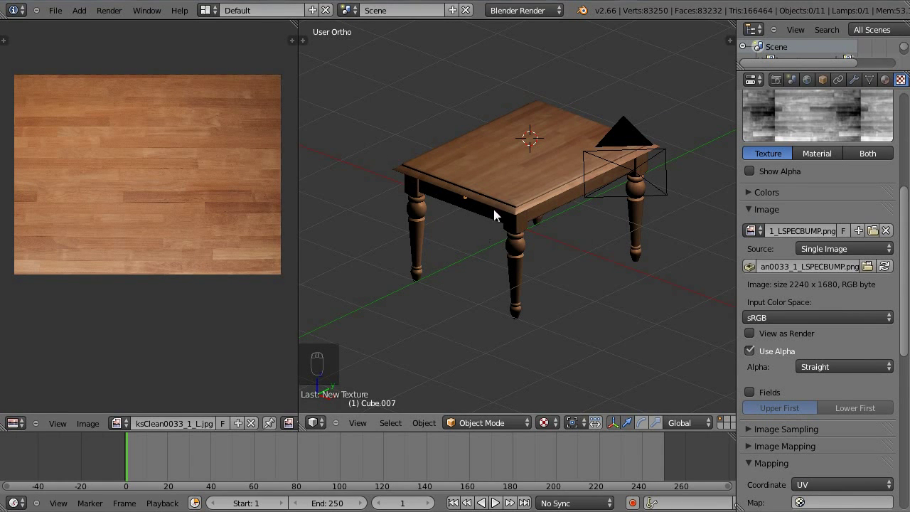
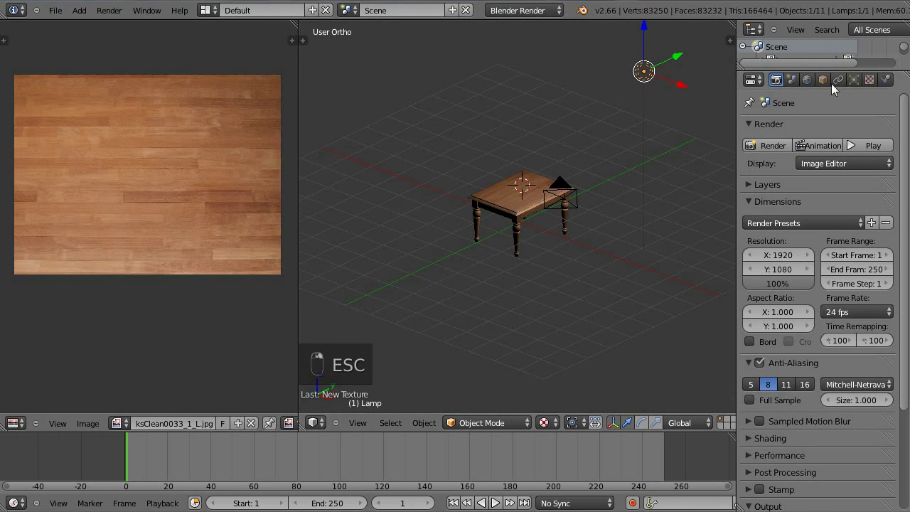
- Add a second lamp, Lamp.001, as a Hemi and position it beside the table
{"action": "left_click_drag", "start_coordinate": [861, 83], "coordinate": [790, 237]}
{"action": "left_click_drag", "start_coordinate": [801, 291], "coordinate": [286, 159]}
{"action": "key", "text": "shift+d"}
{"action": "left_click_drag", "start_coordinate": [858, 332], "coordinate": [842, 288]}
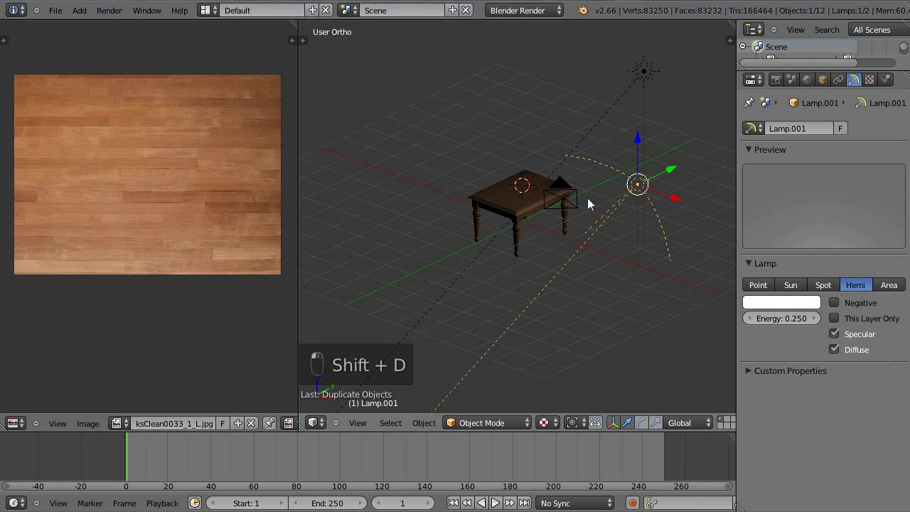
- From top view, rotate and move the hemi lamp so it points at the table
{"action": "key", "text": "KP_7"}
{"action": "key", "text": "r"}
{"action": "key", "text": "g"}
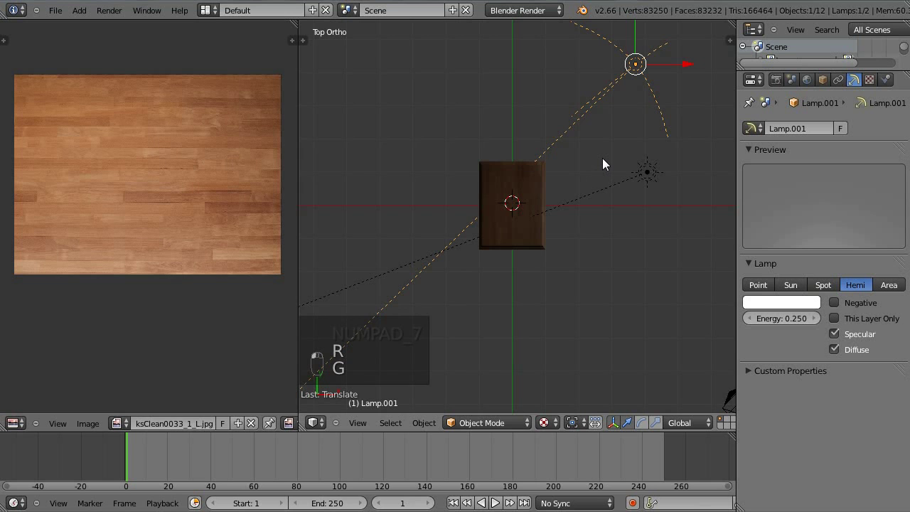
{"action": "key", "text": "KP_1"}
{"action": "key", "text": "r"}
{"action": "key", "text": "g"}
{"action": "key", "text": "KP_7"}
{"action": "key", "text": "g"}
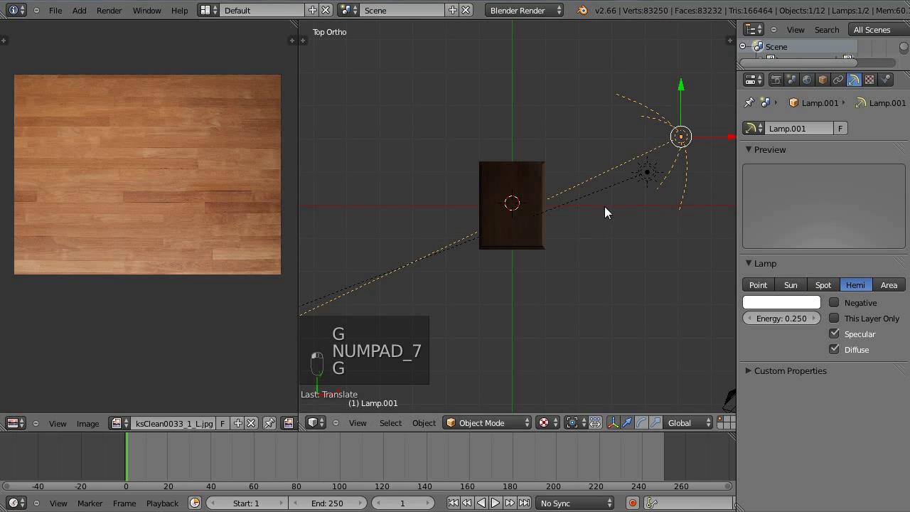
- Duplicate the hemi lamp twice as Lamp.002 and Lamp.003 on other sides of the table, then render the lit scene
{"action": "key", "text": "g"}
{"action": "key", "text": "shift+d"}
{"action": "key", "text": "r"}
{"action": "key", "text": "g"}
{"action": "left_click_drag", "start_coordinate": [689, 284], "coordinate": [411, 128]}
{"action": "key", "text": "shift+d"}
{"action": "key", "text": "r"}
{"action": "left_click_drag", "start_coordinate": [552, 116], "coordinate": [601, 185]}
{"action": "key", "text": "r"}
{"action": "key", "text": "g"}
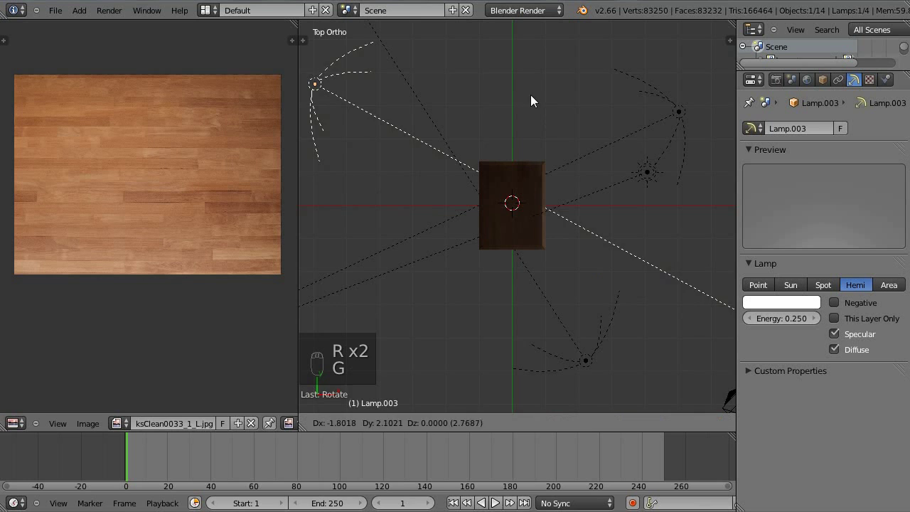